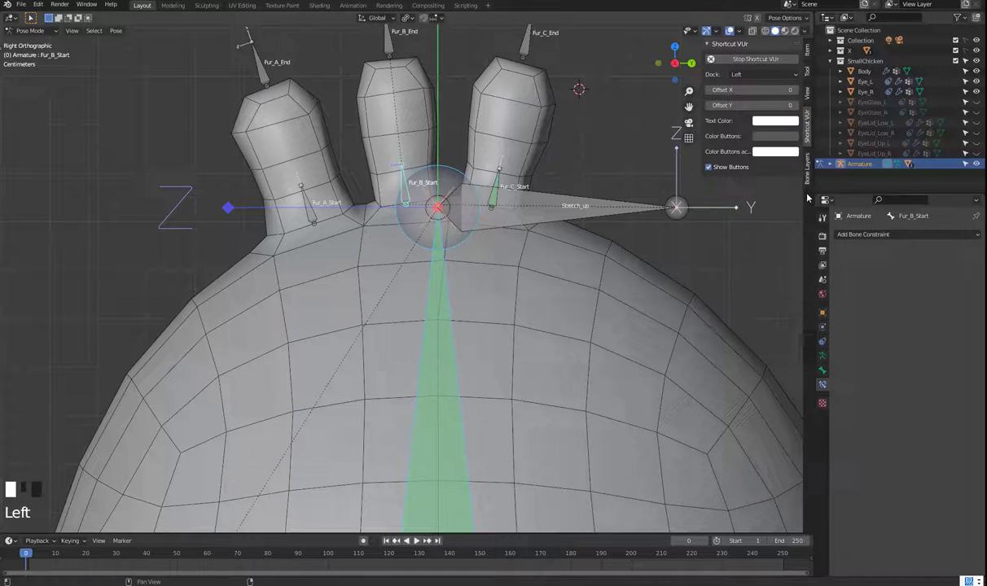
Review Fur_B_Start's Copy Rotation from Stretch and Stretch's Stretch To toward Stretch_up
key("ctrl+shift+c")
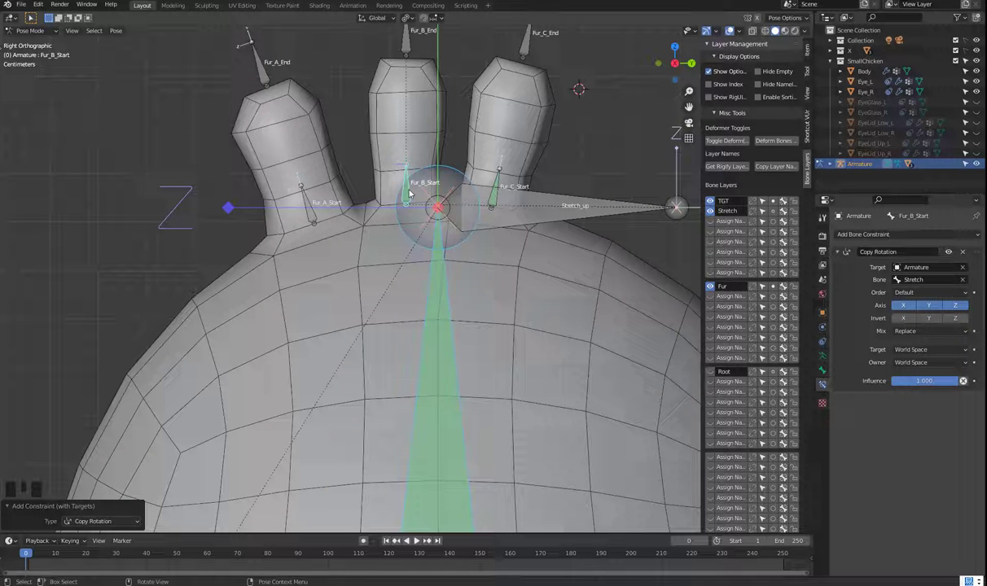
left_click_drag(923, 351, 456, 347)
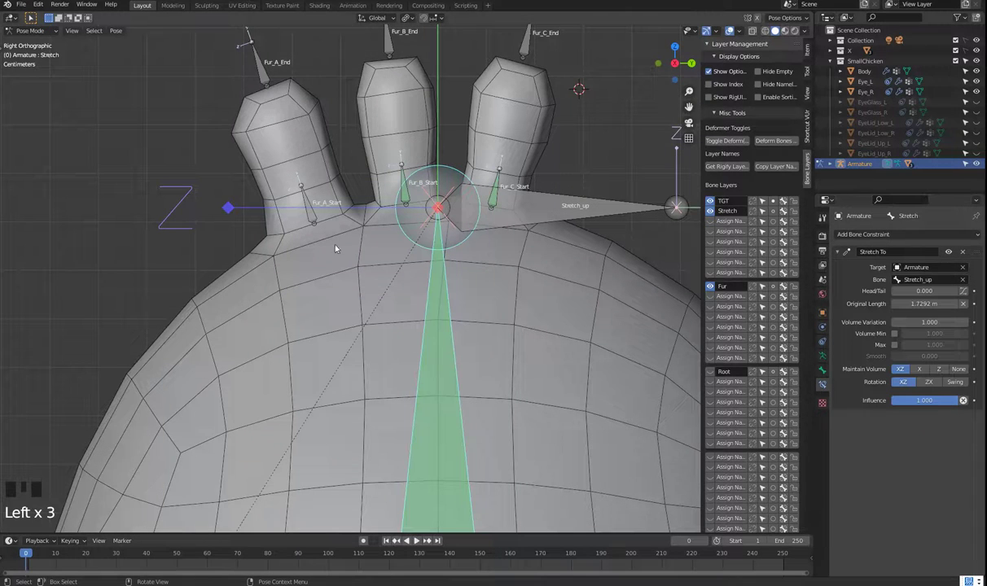
left_click(313, 213)
key("ctrl+shift+c")
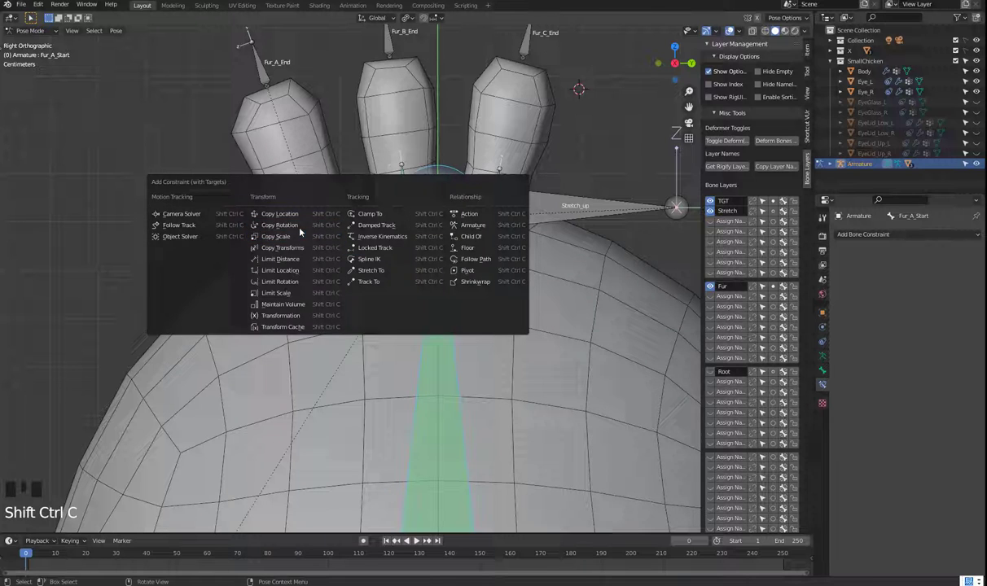
left_click_drag(919, 350, 376, 241)
left_click(490, 245)
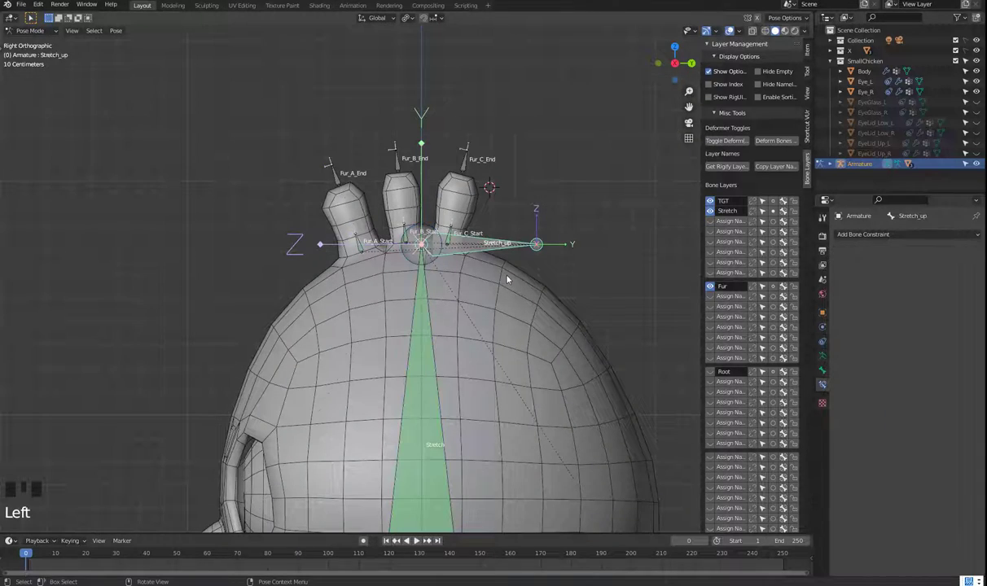
key("g")
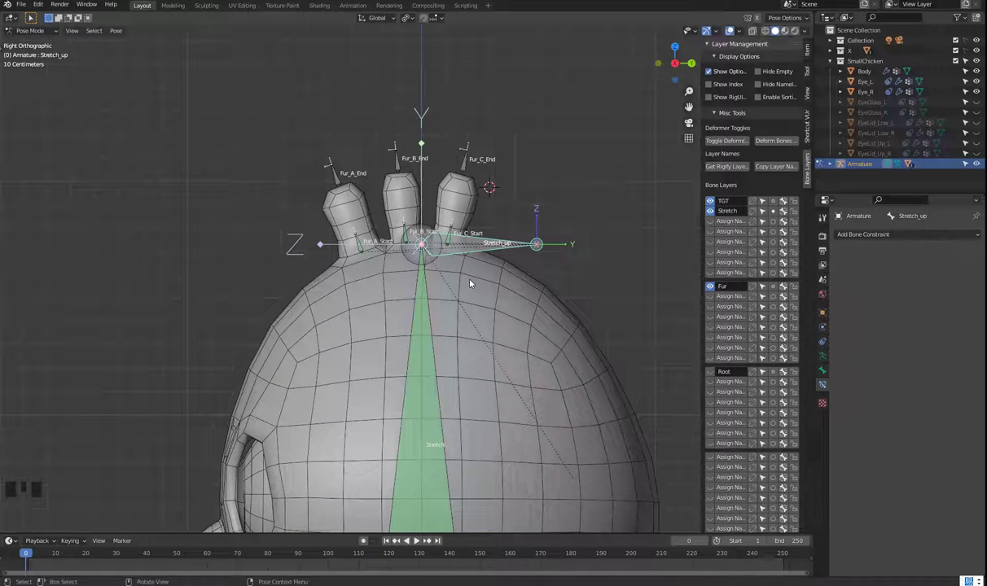
key("ctrl+alt+F11")
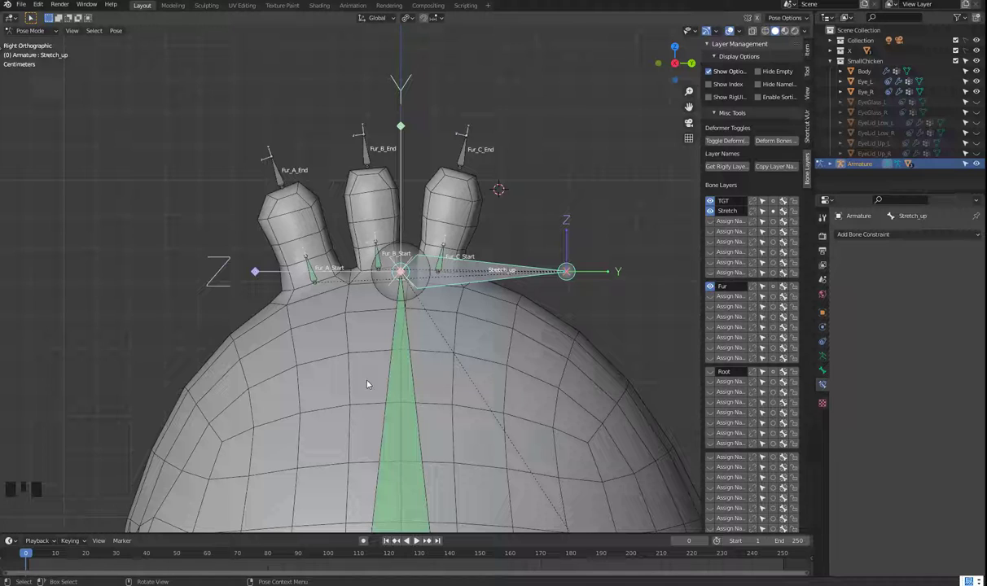
key("g")
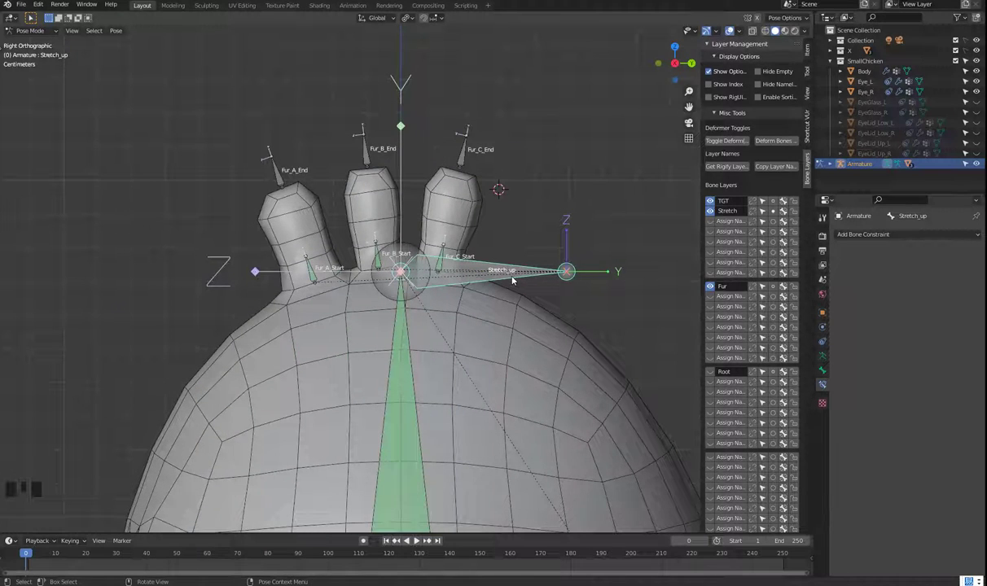
key("r")
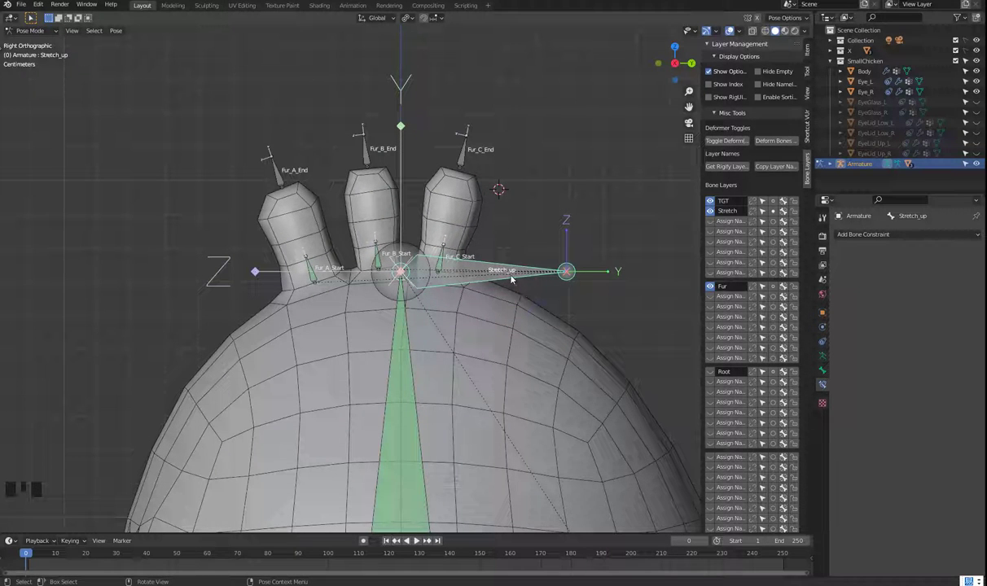
Rotate Stretch_up to test how the three fur tufts bend
key("r")
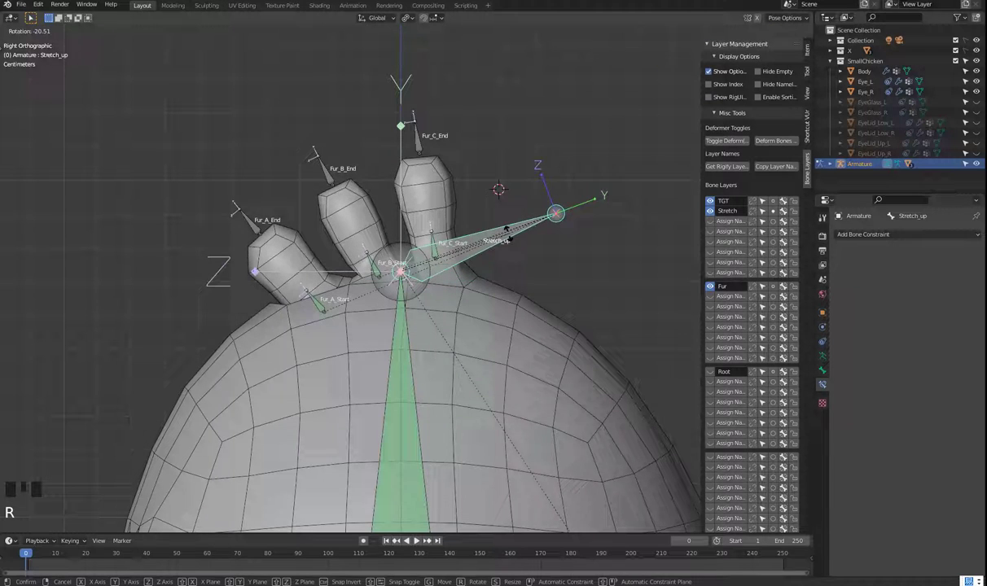
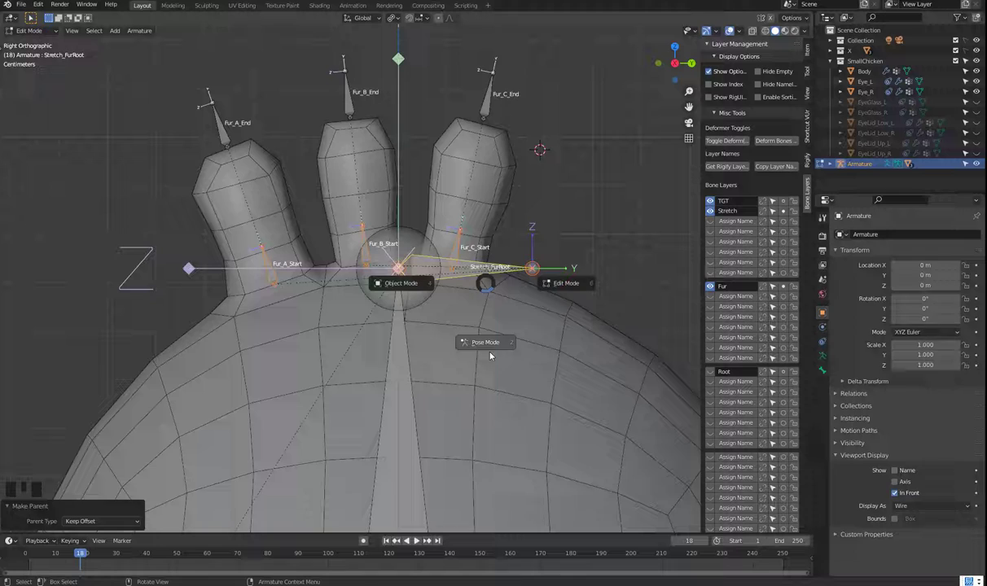
Return to Pose Mode and move Stretch_FurRoot to confirm all tufts shift together
key("Tab")
key("g")
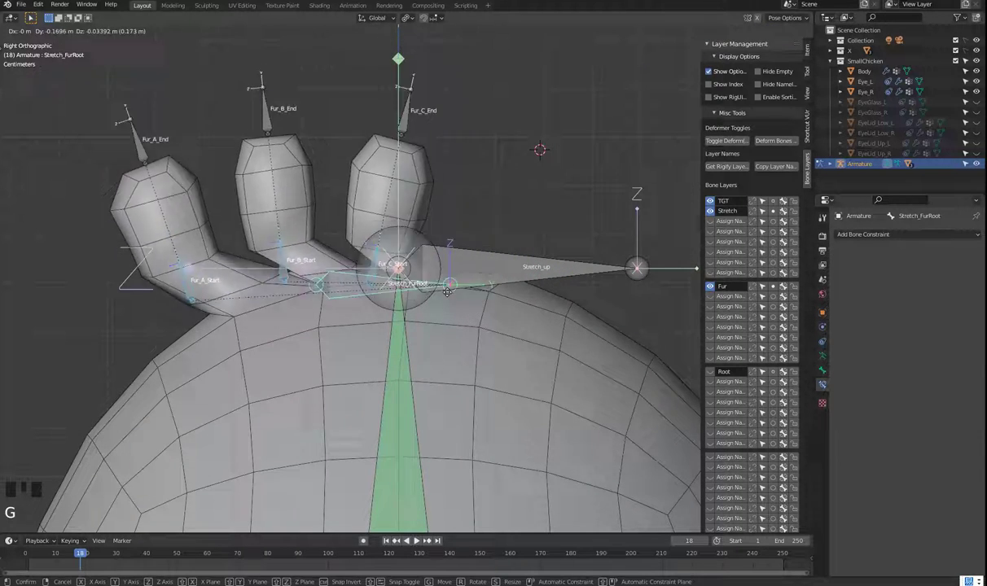
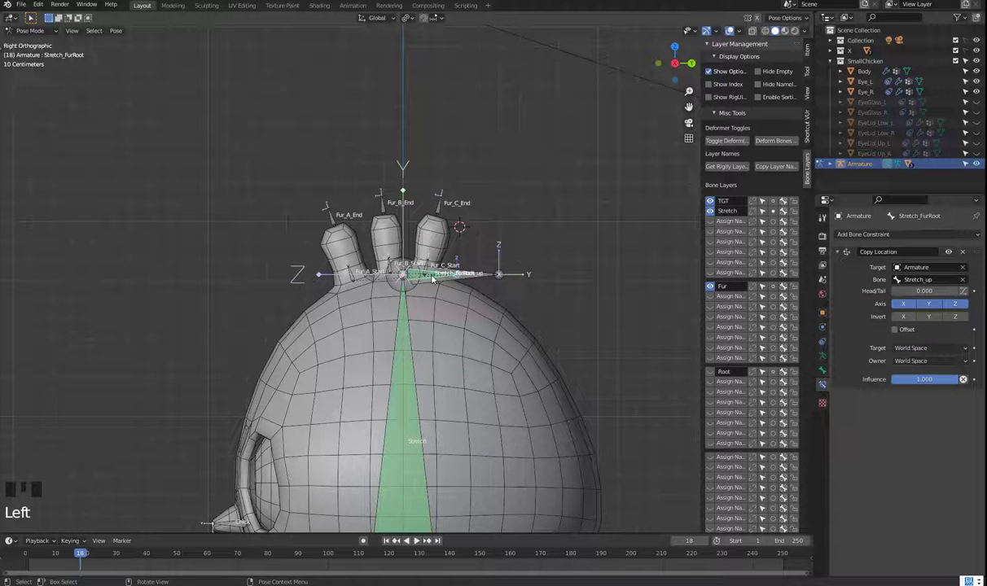
Add a Copy Rotation constraint to Stretch_FurRoot and pick its target with the eyedropper
key("r")
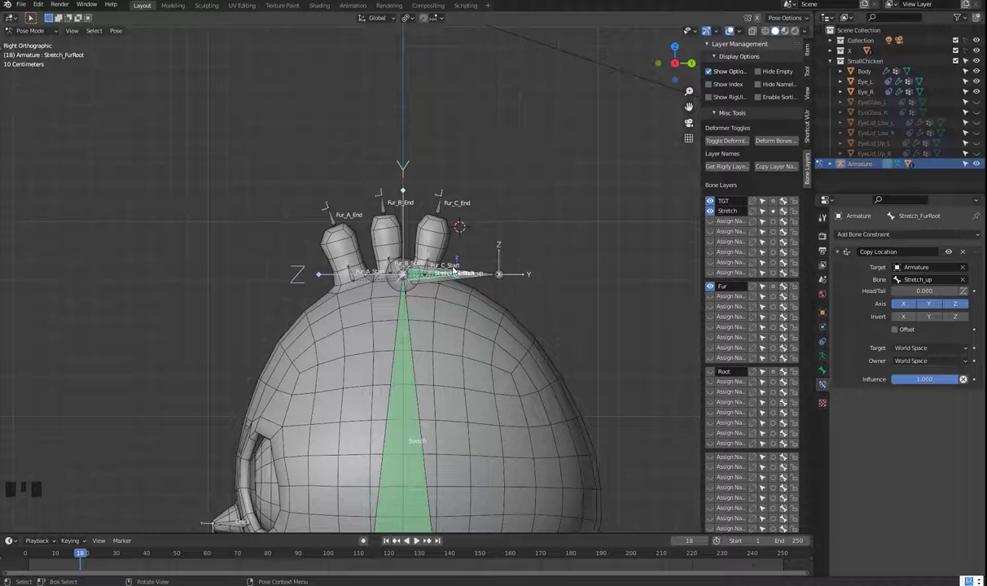
scroll("up", 3)
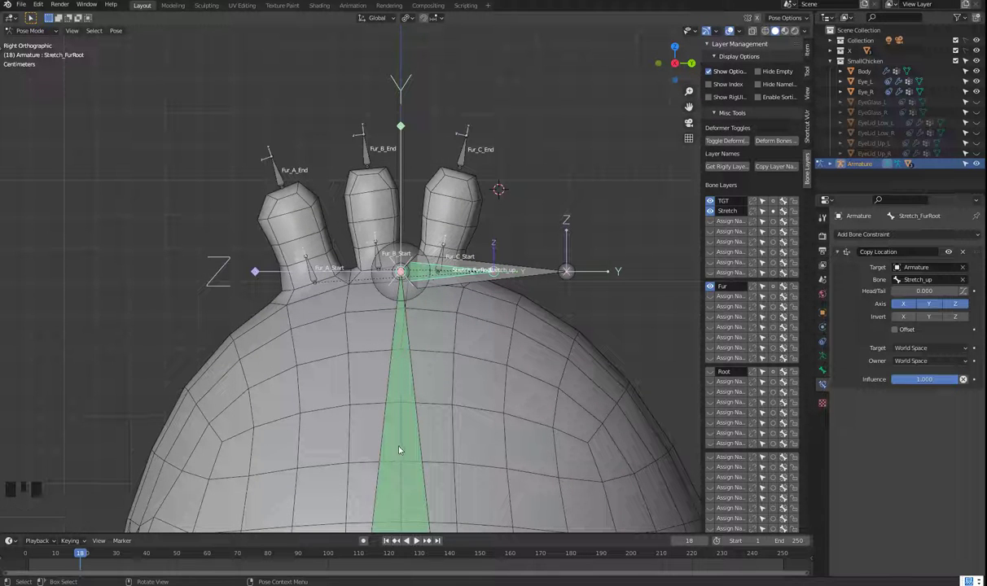
left_click_drag(908, 235, 967, 414)
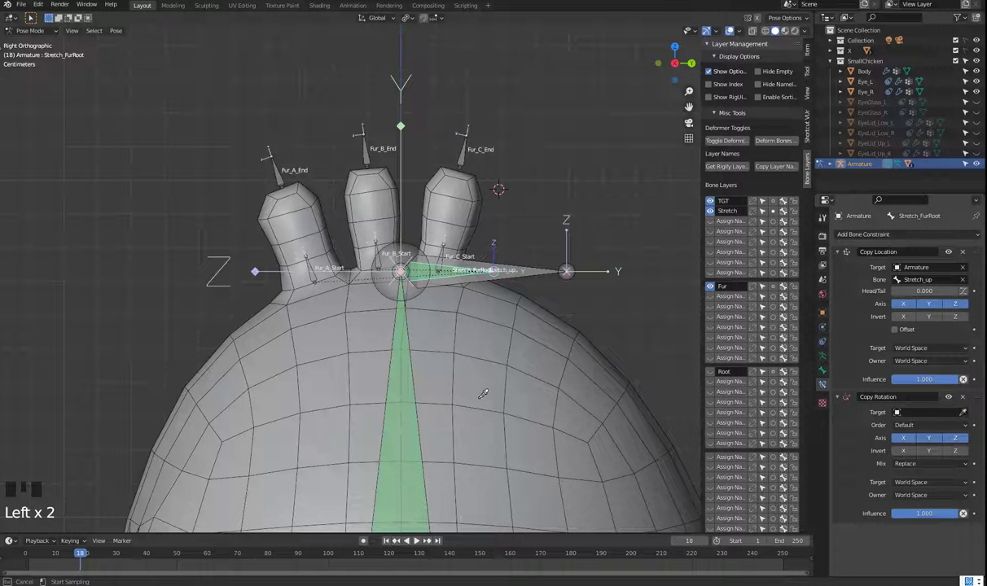
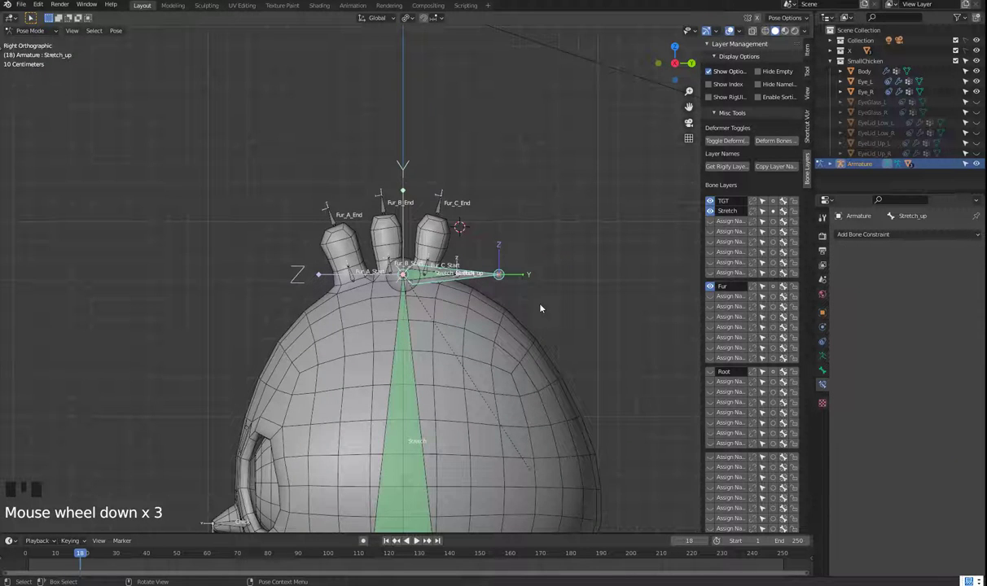
Target Stretch in local space for the Copy Rotation, then move Stretch_up to test
key("g")
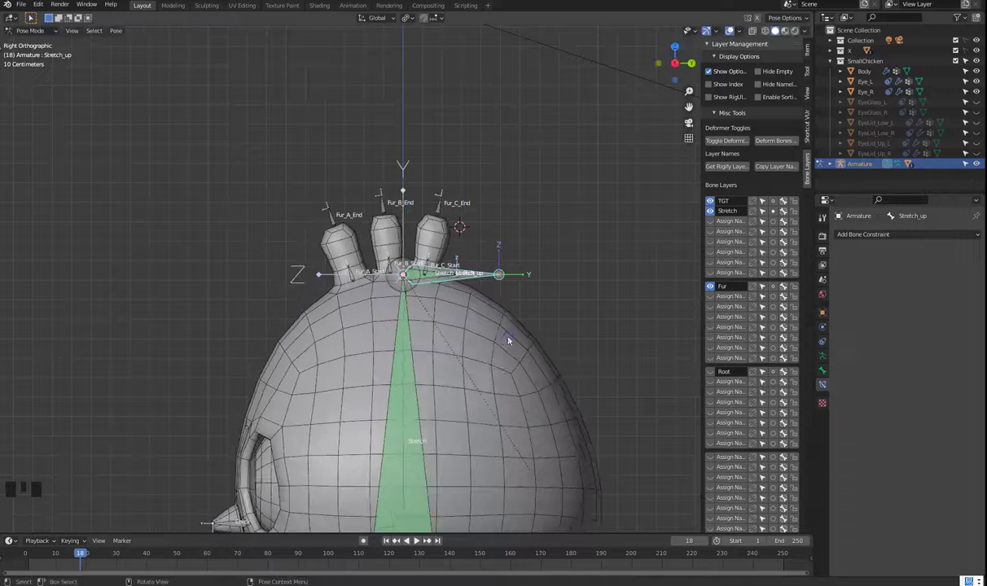
scroll("up", 3)
left_click(432, 279)
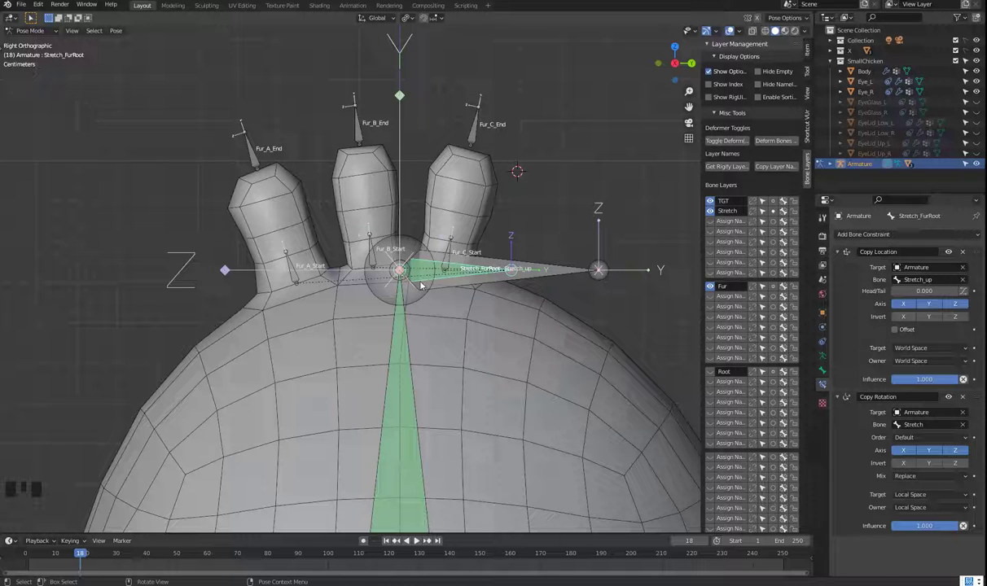
key("g")
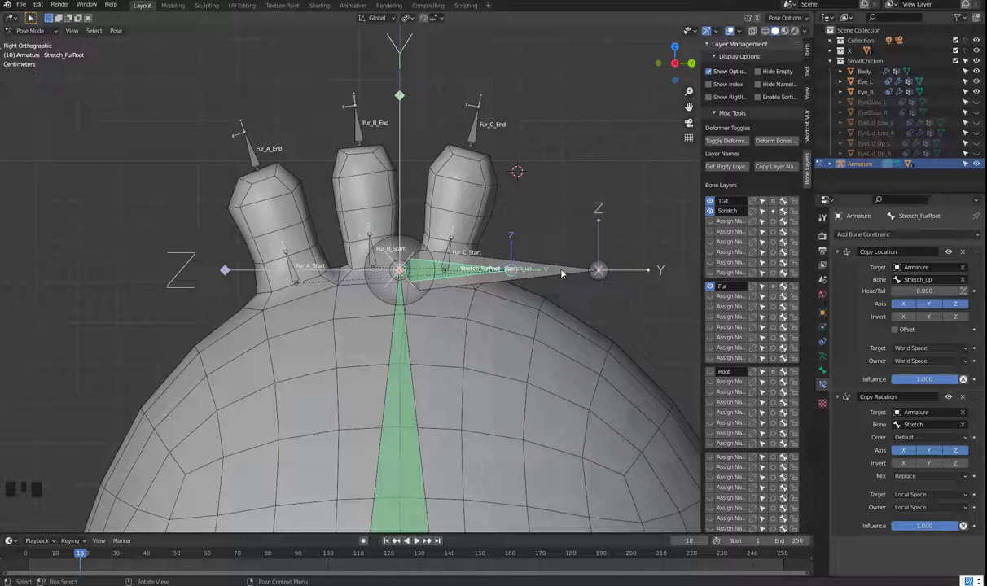
left_click(565, 268)
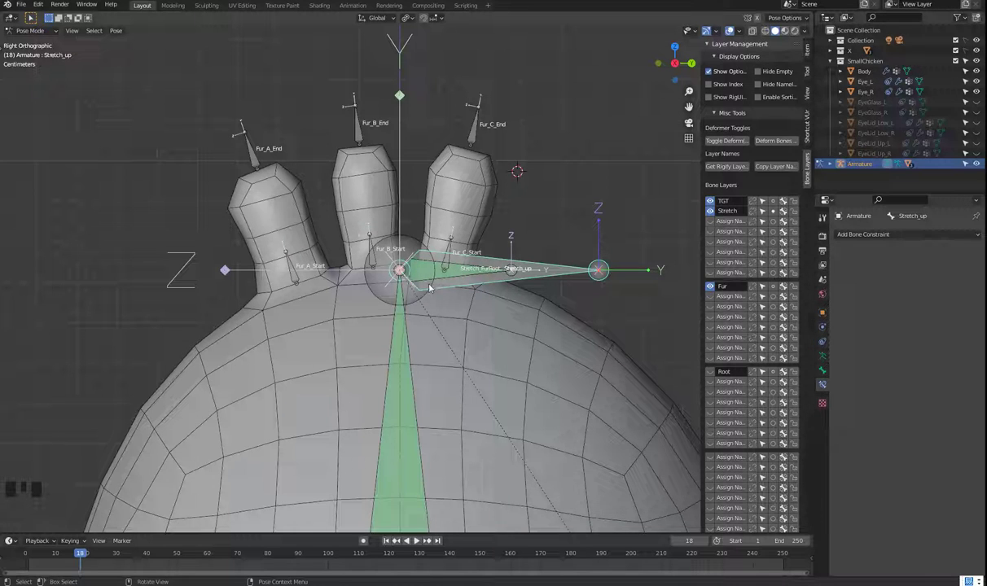
scroll("down", 3)
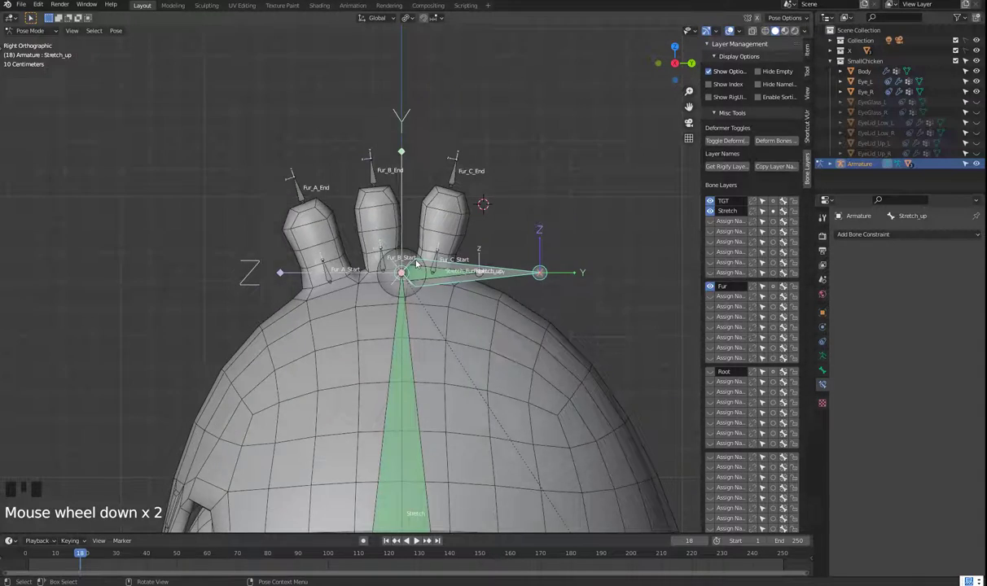
scroll("down", 3)
key("g")
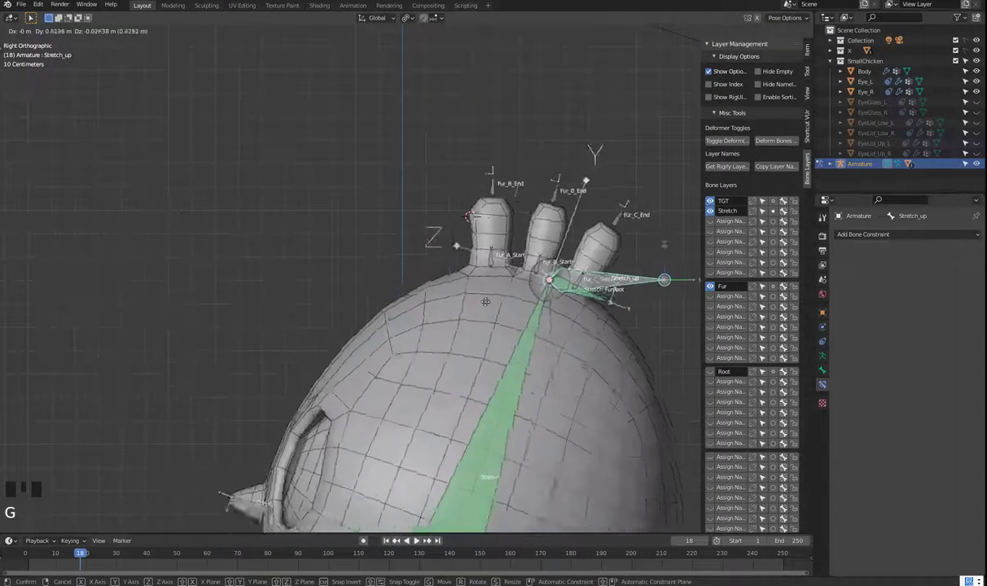
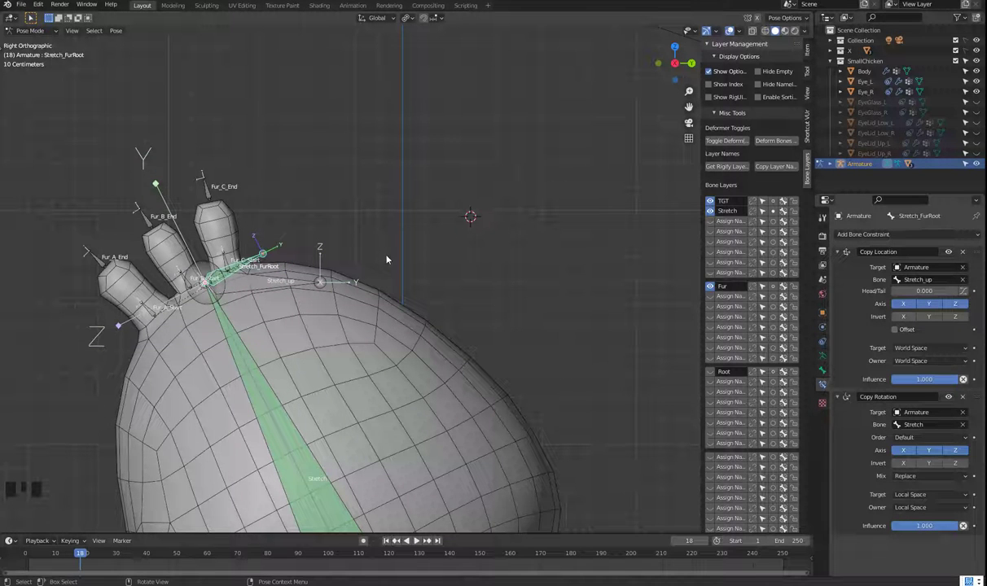
key("alt+g")
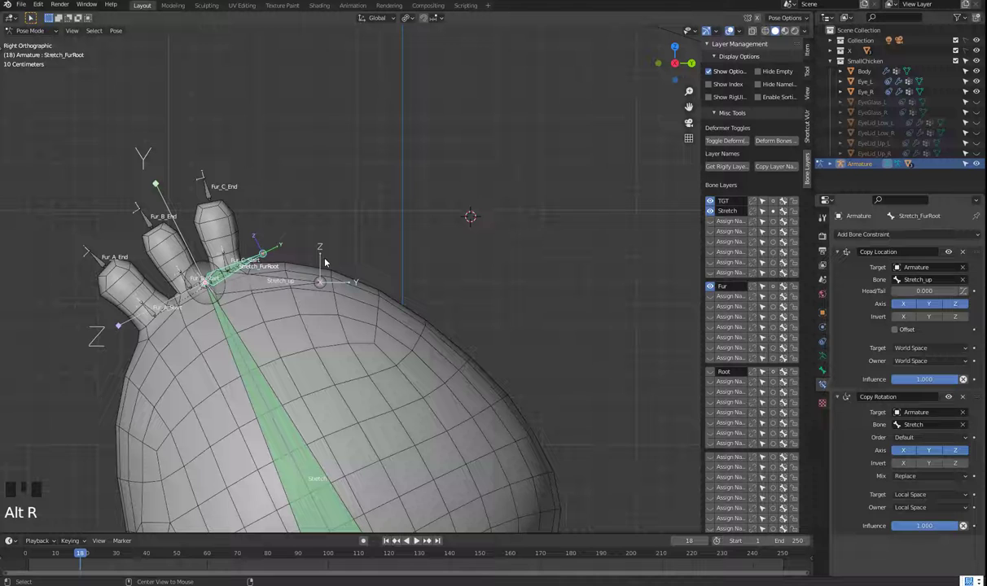